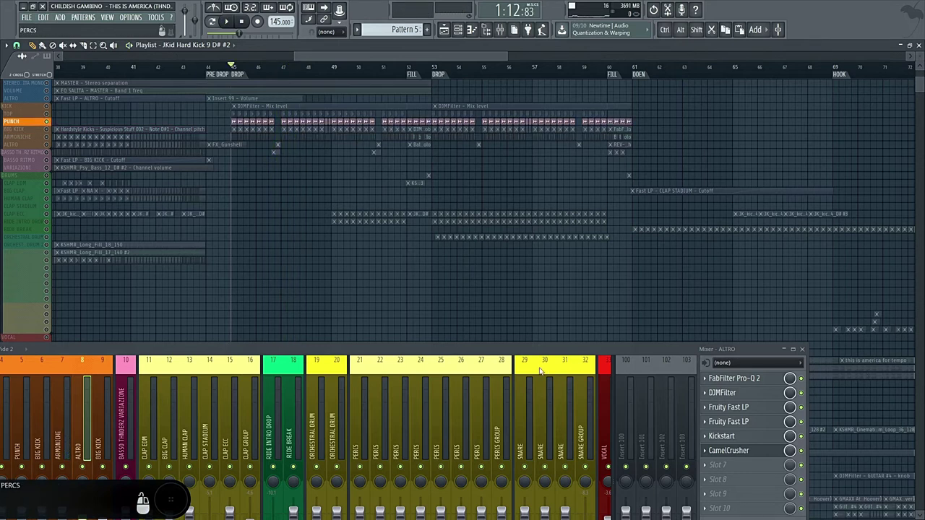
Open Pro-Q 2 on ALTRO, then select all clips on the BIG KICK playlist track
{"action": "left_click", "coordinate": [76, 389]}
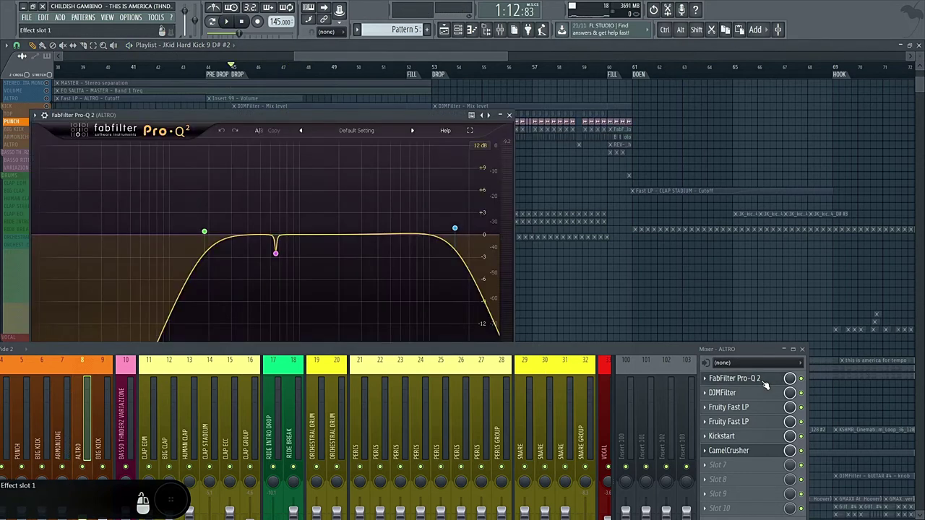
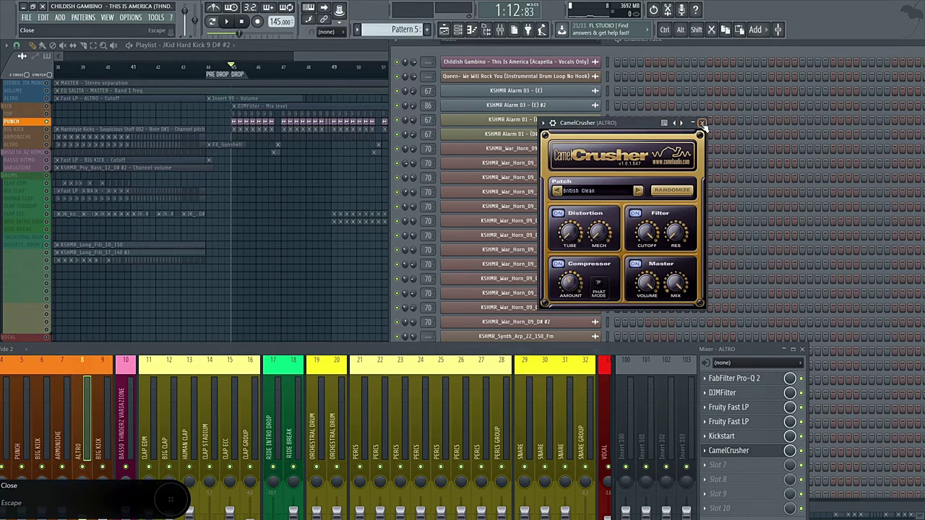
{"action": "double_click", "coordinate": [57, 132]}
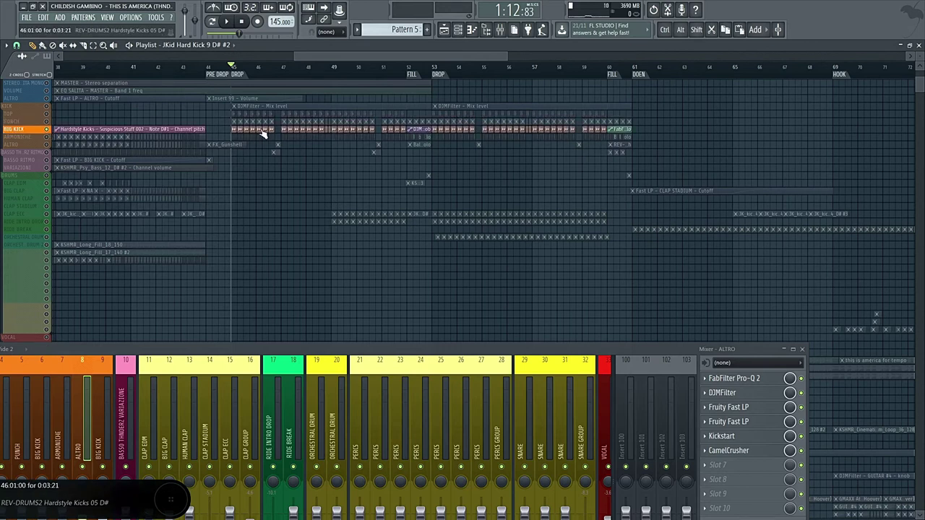
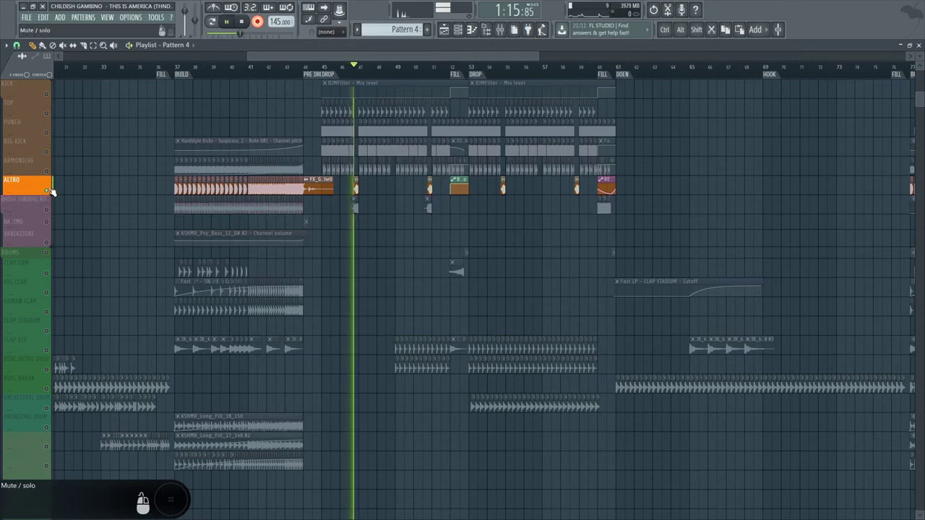
Solo the BASSO THUNDERZ bass track in the playlist
{"action": "left_click", "coordinate": [53, 207]}
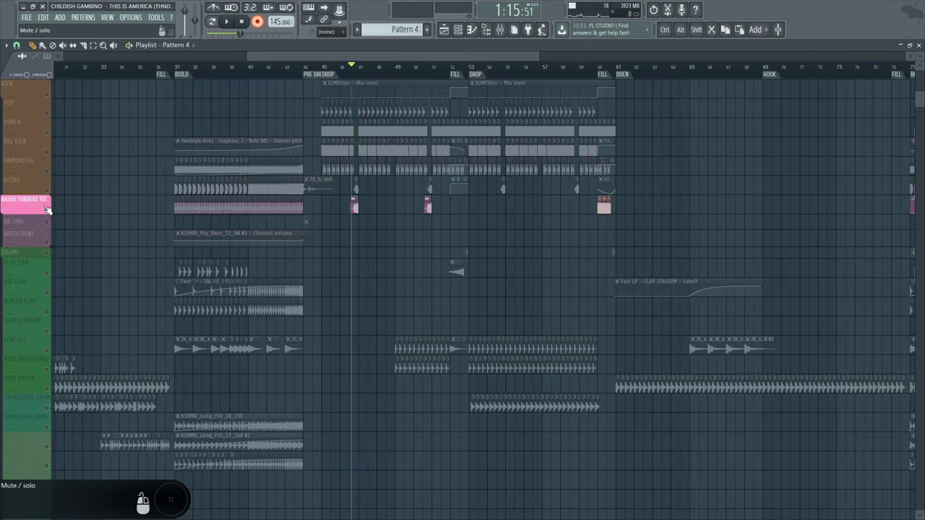
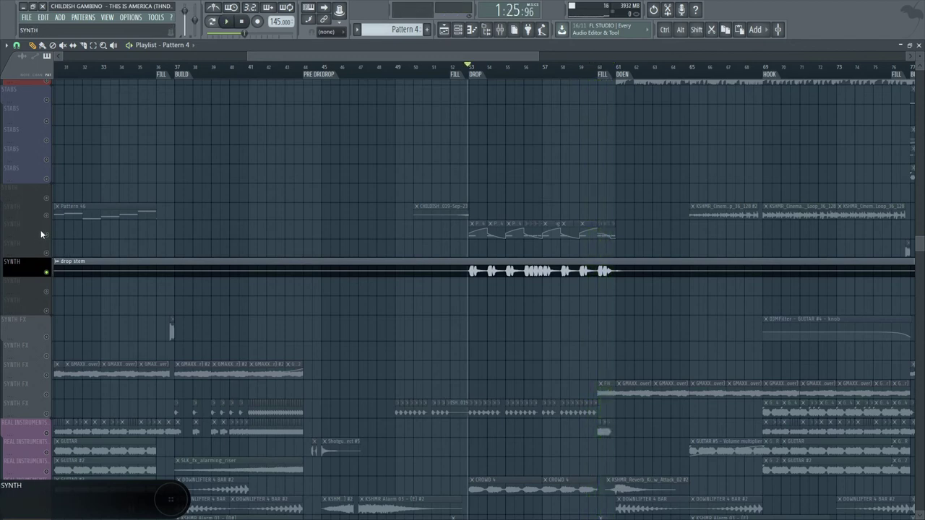
Select the SYNTH track carrying the drop melody
{"action": "left_click", "coordinate": [53, 232]}
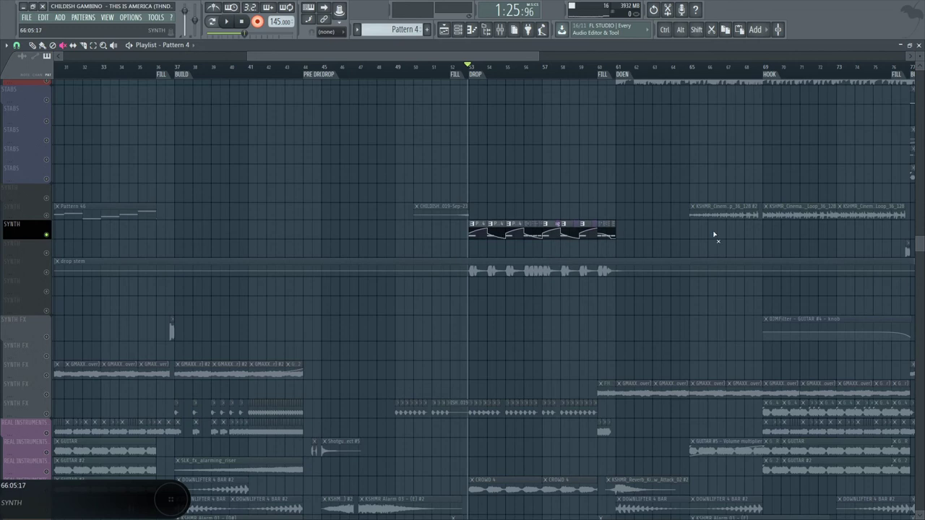
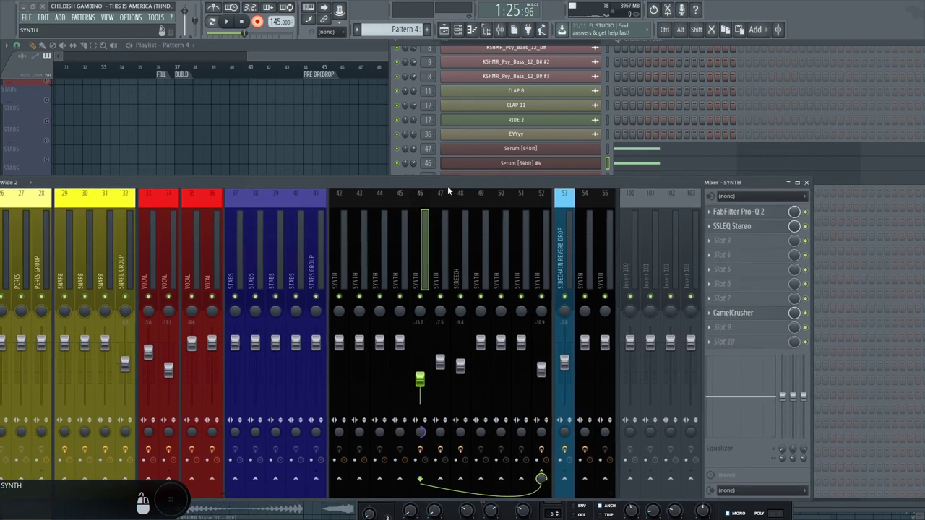
Switch the mixer to the other SYNTH insert and reveal its Pro-Q 2 and SSLEQ Stereo effects
{"action": "left_click", "coordinate": [447, 246]}
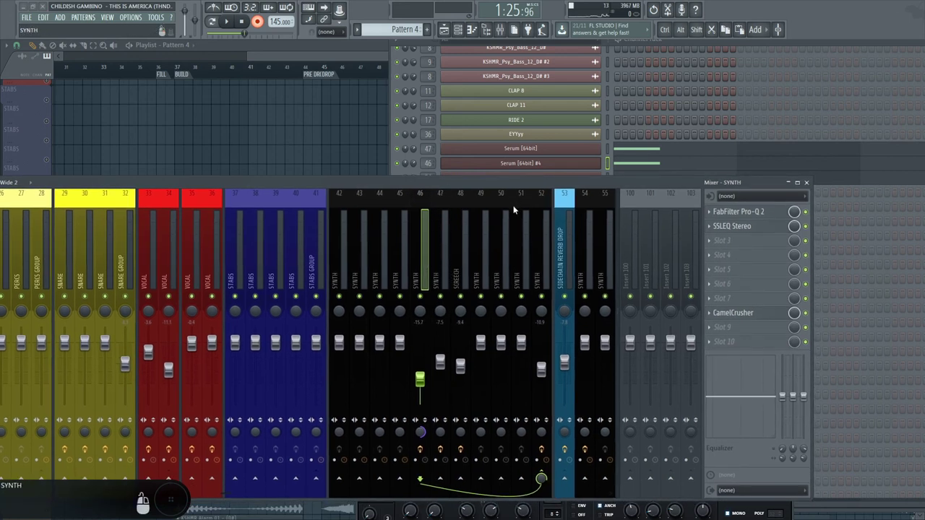
{"action": "left_click", "coordinate": [747, 221]}
{"action": "left_click_drag", "start_coordinate": [457, 246], "coordinate": [441, 237]}
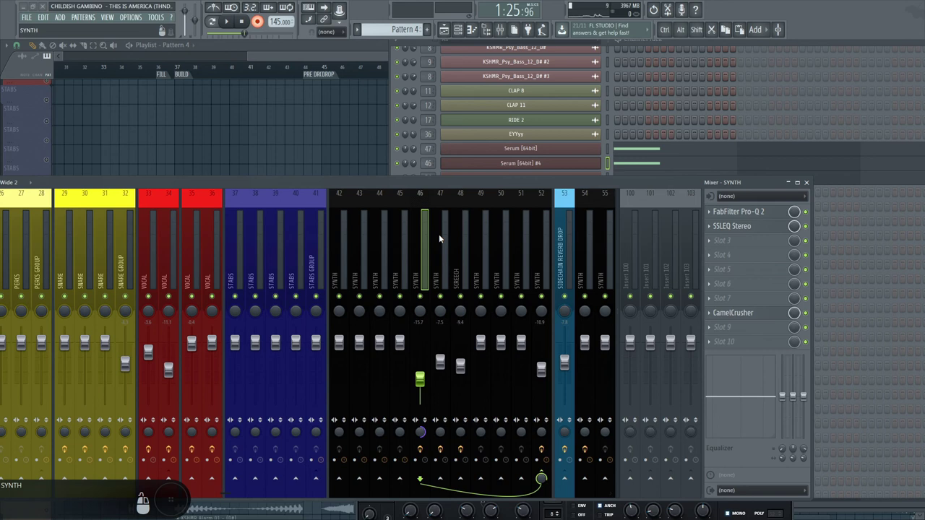
Show the SSLEQ Stereo equalizer on SYNTH and move an effect window aside beside the others
{"action": "left_click", "coordinate": [797, 237]}
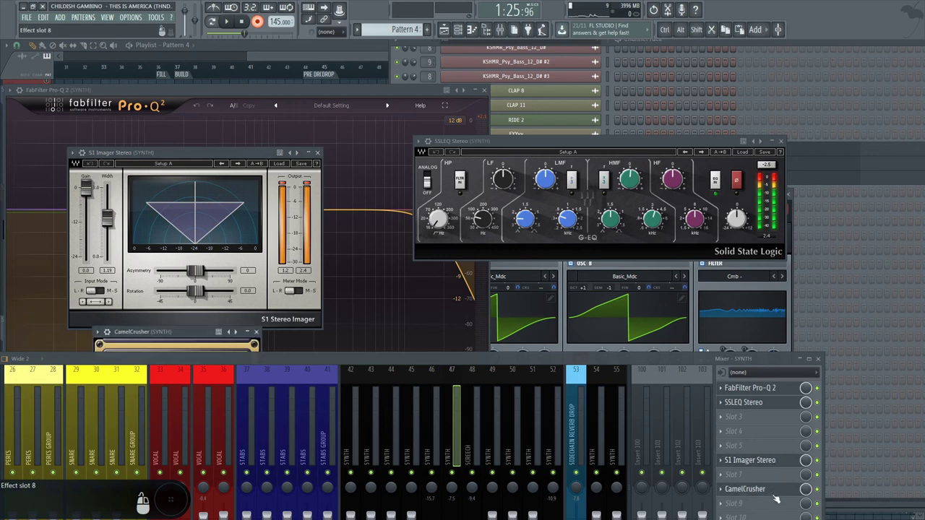
{"action": "left_click_drag", "start_coordinate": [465, 414], "coordinate": [805, 401]}
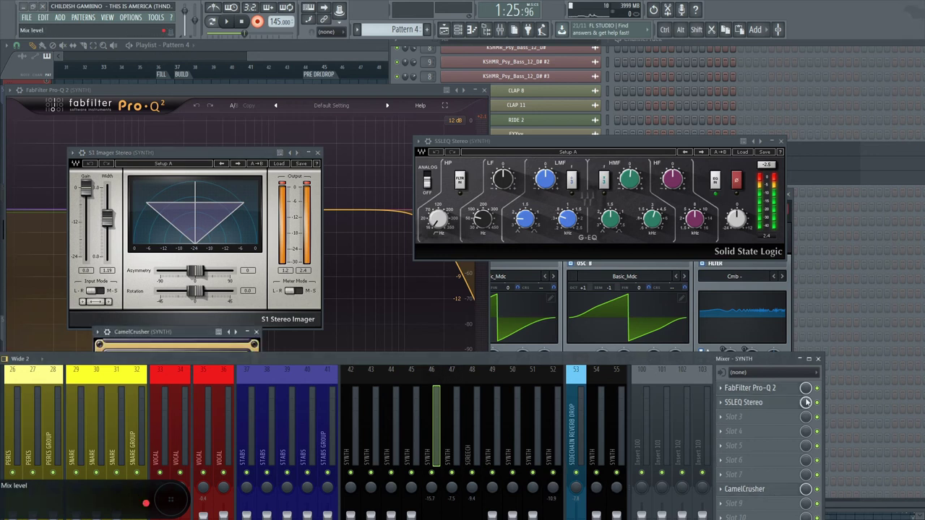